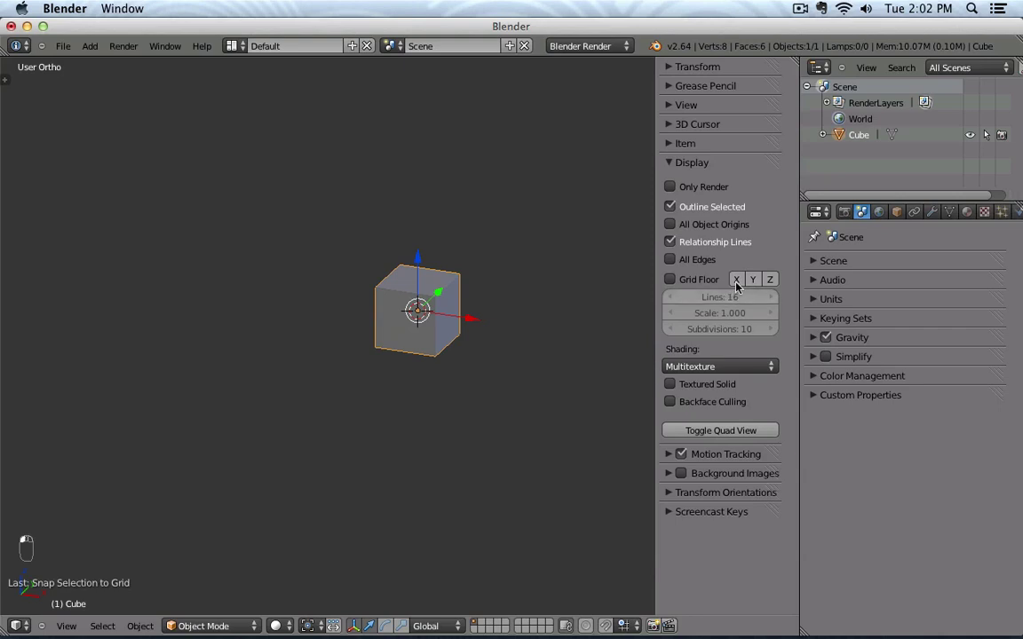
Step: Show the X and Y axis lines and enable the grid floor in the Display panel
middle_click(745, 283)
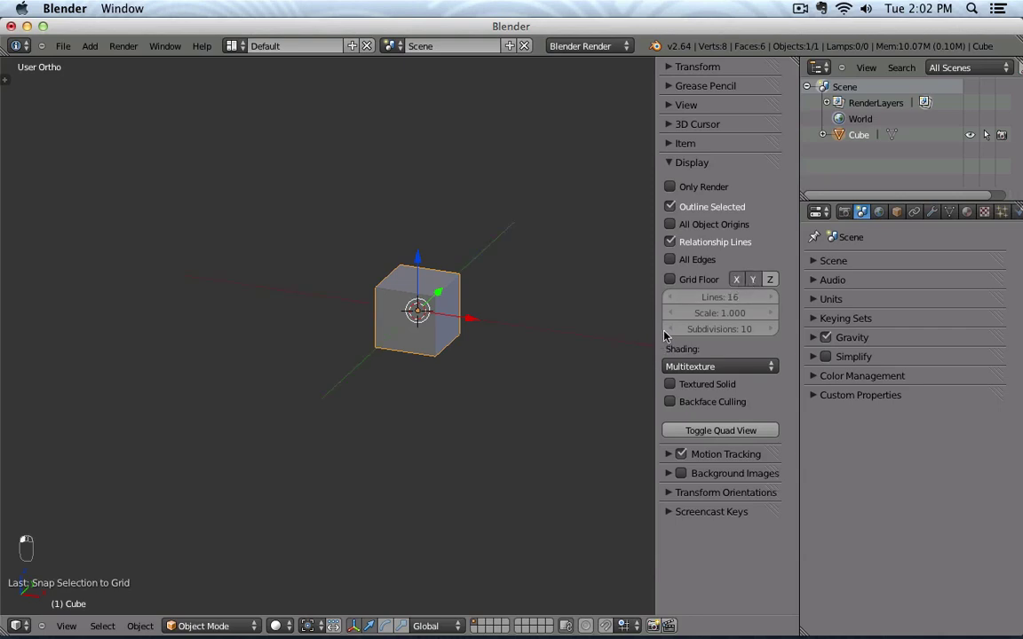
middle_click(779, 280)
middle_click(778, 281)
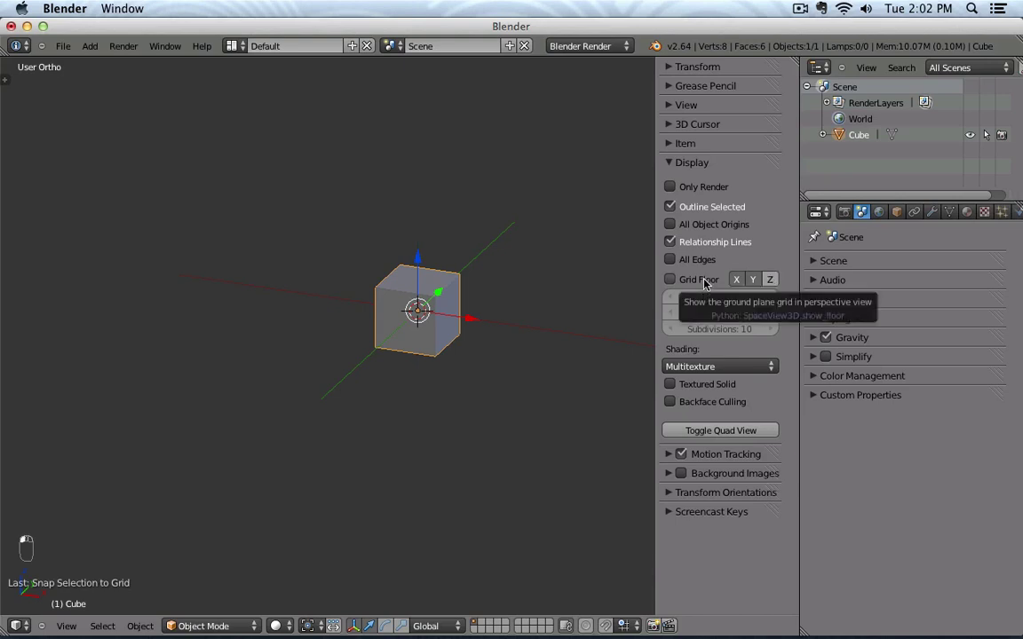
middle_click(714, 287)
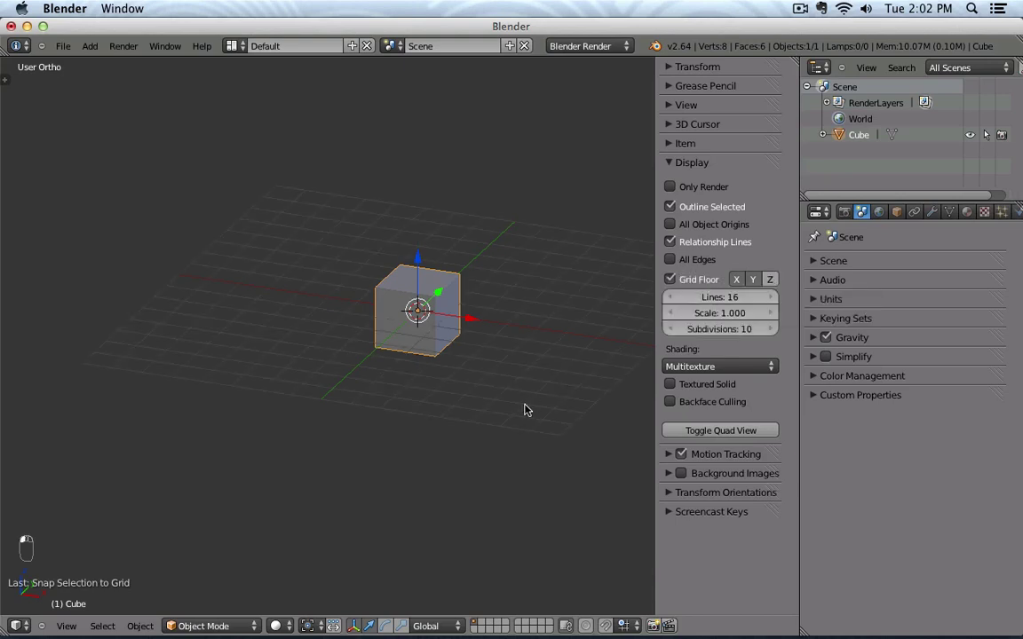
Step: Raise the grid floor line count to 62
middle_click(702, 306)
middle_click(702, 307)
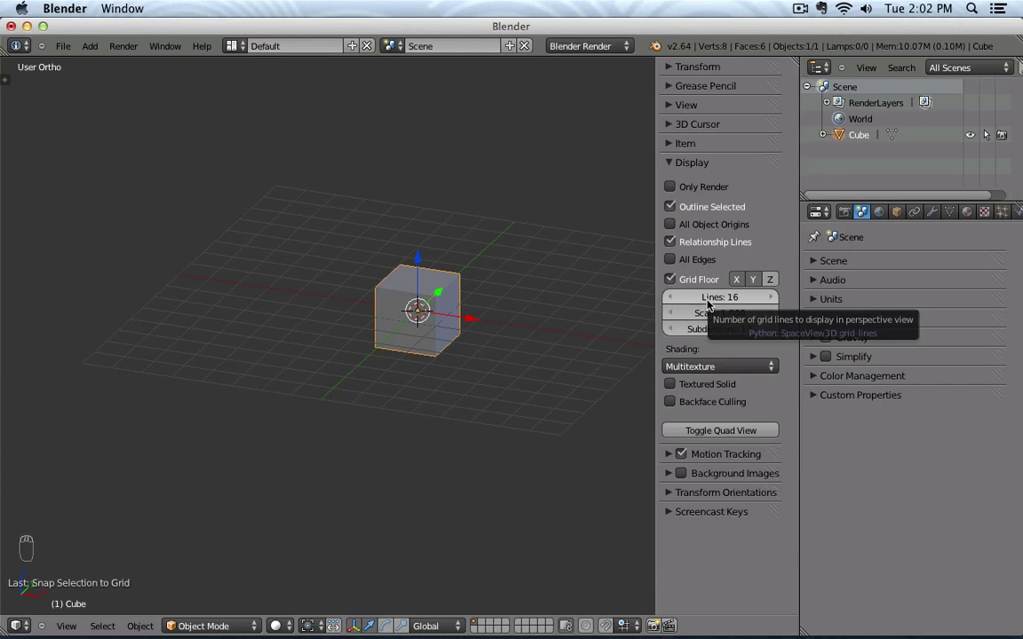
middle_click(713, 303)
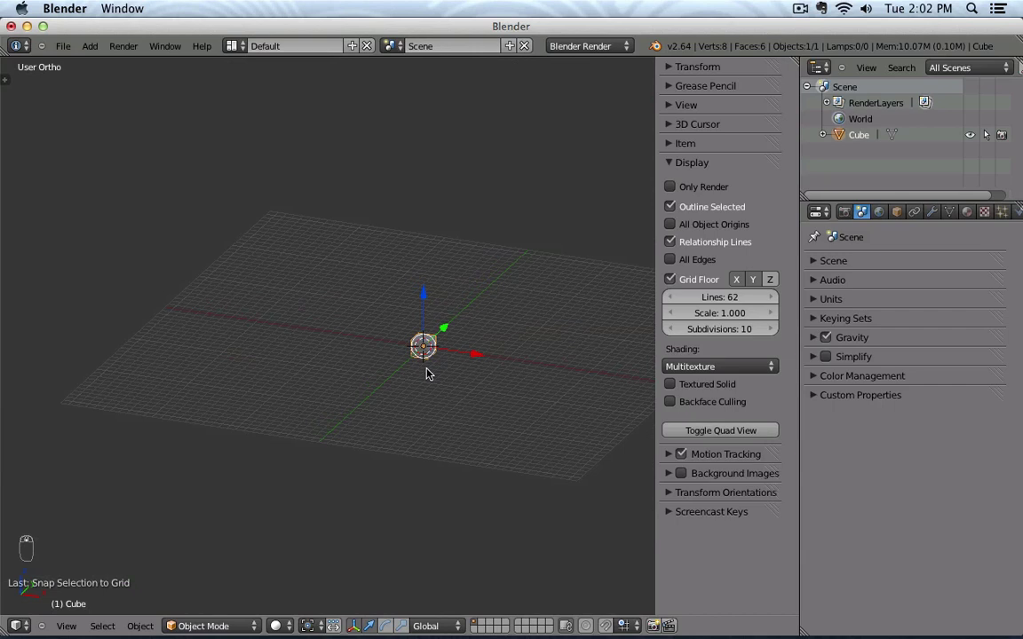
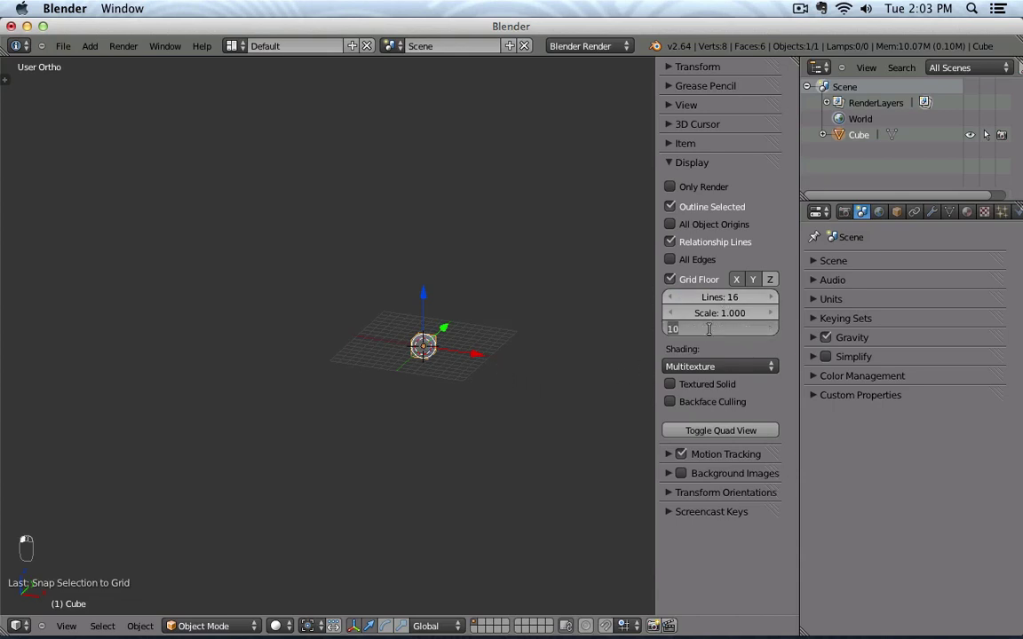
Step: Start editing the grid Subdivisions value, then cancel so it stays at 10
middle_click(715, 332)
middle_click(716, 332)
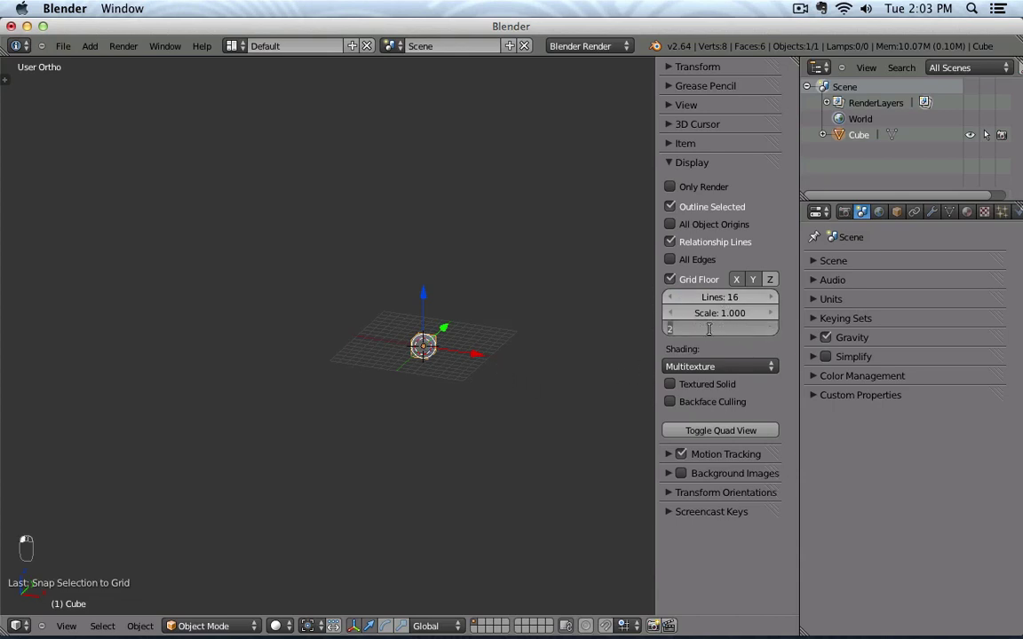
middle_click(716, 332)
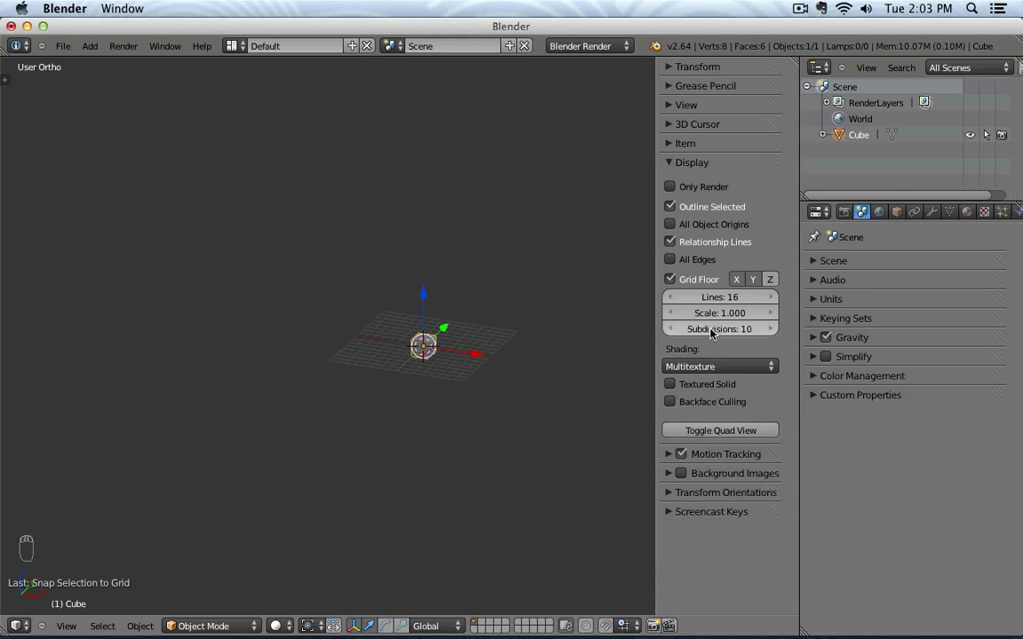
Step: Switch to Top view and zoom in on the grid floor, then back out to the axes
key("KP_7")
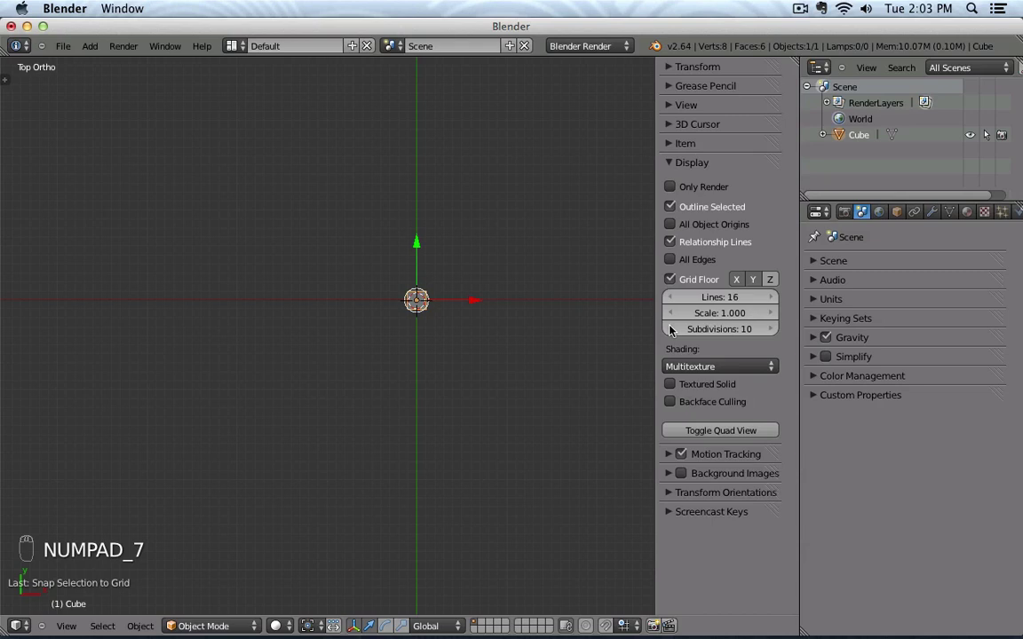
left_click_drag(439, 325, 424, 325)
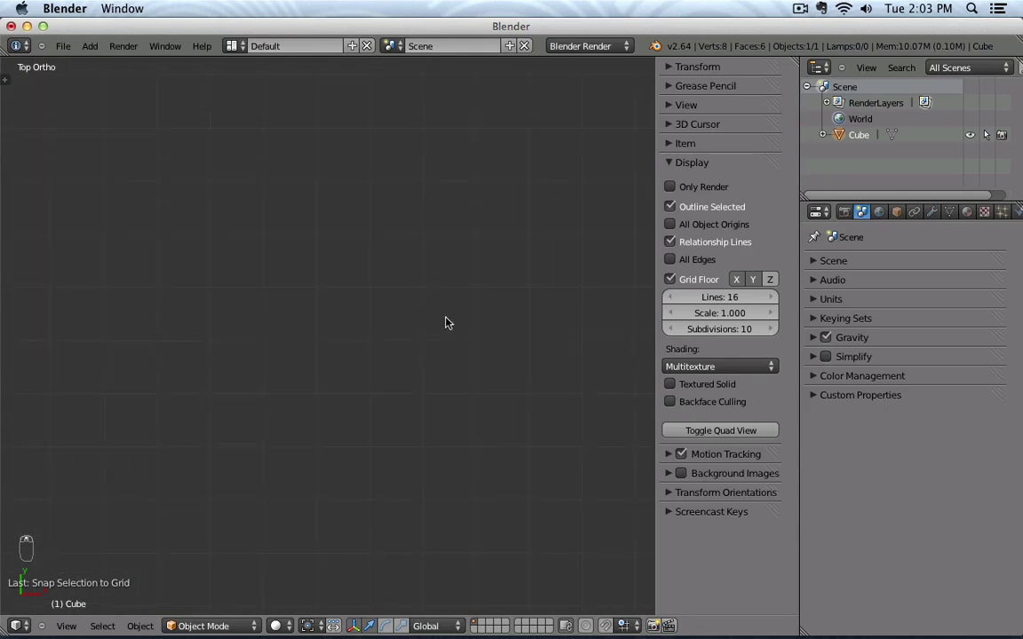
left_click_drag(447, 315, 448, 315)
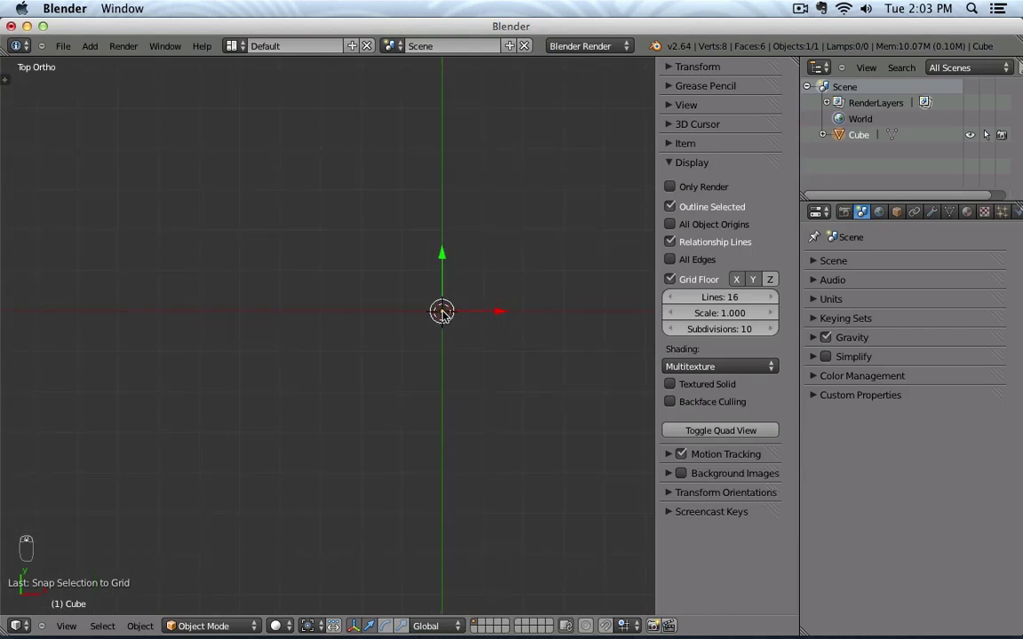
Step: Reduce the grid Subdivisions to 1 and 2 to see the coarser grid
left_click_drag(721, 335, 801, 382)
middle_click(801, 382)
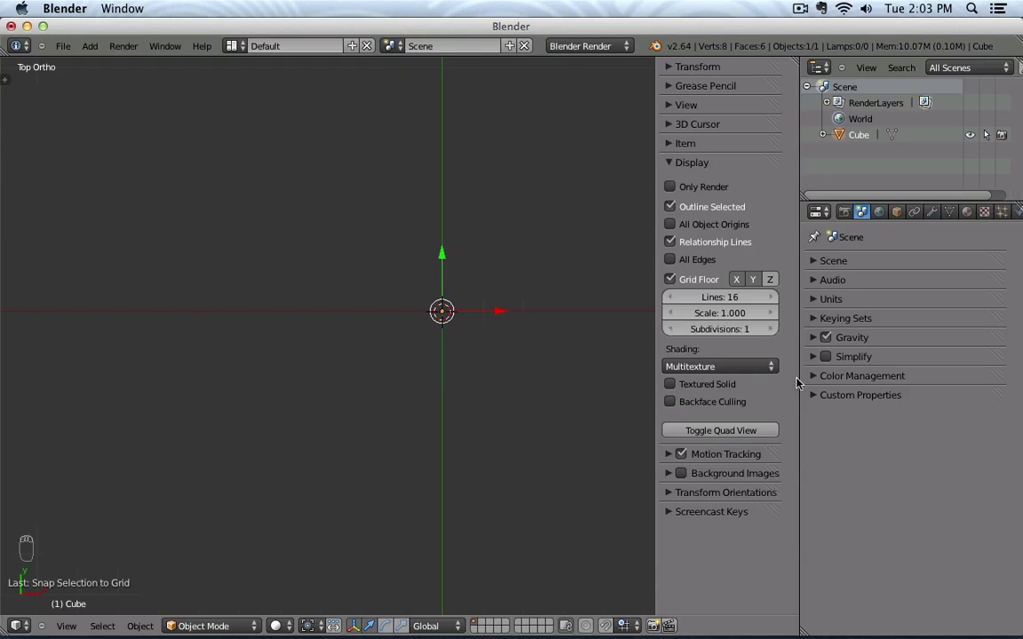
left_click_drag(521, 417, 763, 323)
left_click_drag(732, 331, 724, 331)
left_click_drag(654, 344, 545, 359)
middle_click(545, 360)
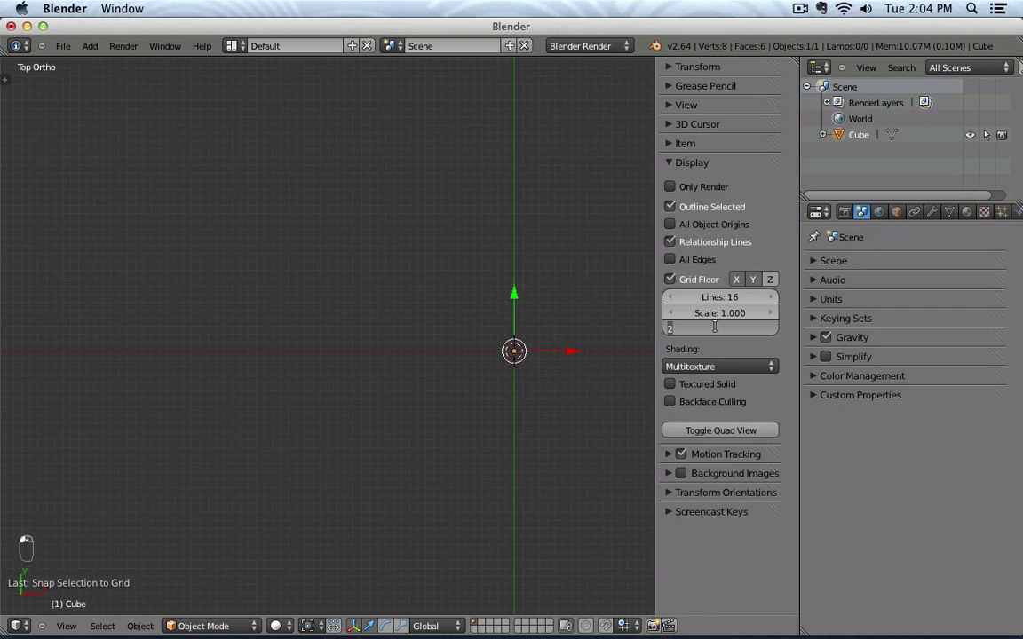
Step: Set the grid Subdivisions back to 10
left_click(721, 328)
left_click_drag(709, 329, 505, 360)
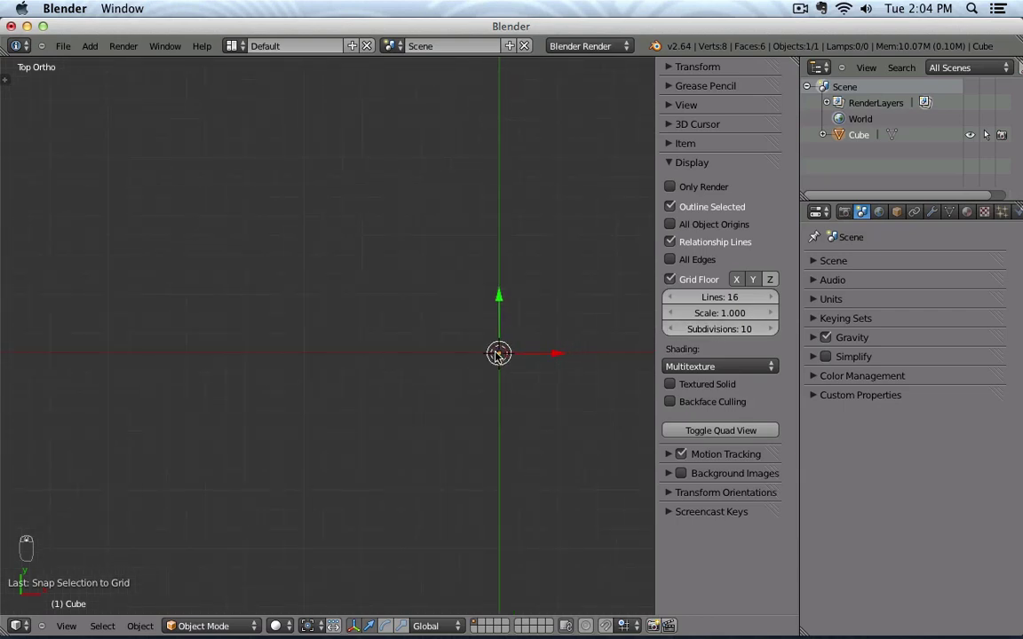
Step: Frame the cube and expand the Transform panel showing its 2-unit dimensions
key("KP_Decimal")
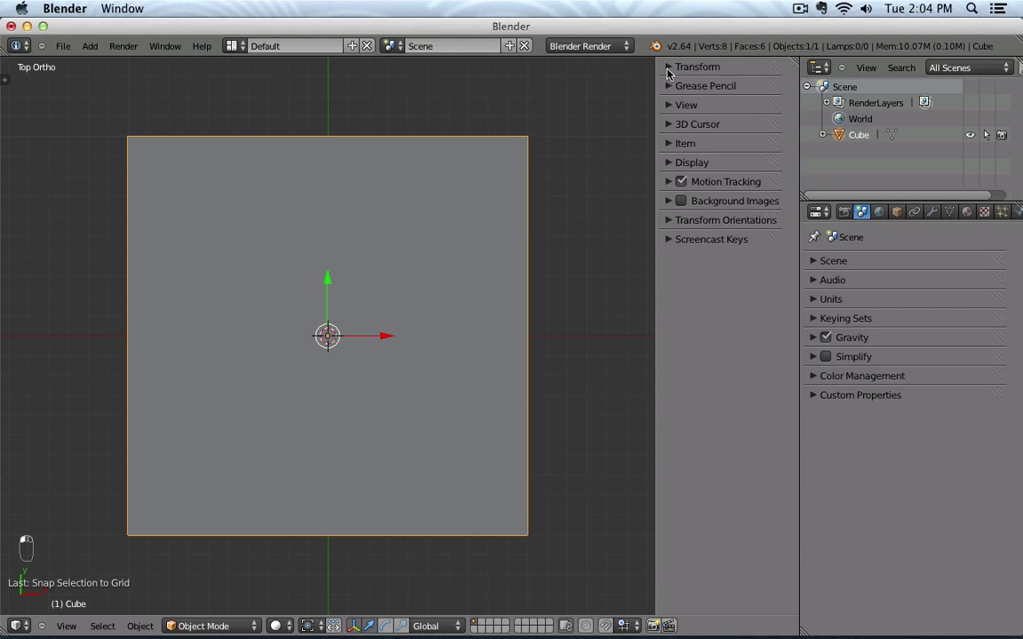
left_click(713, 256)
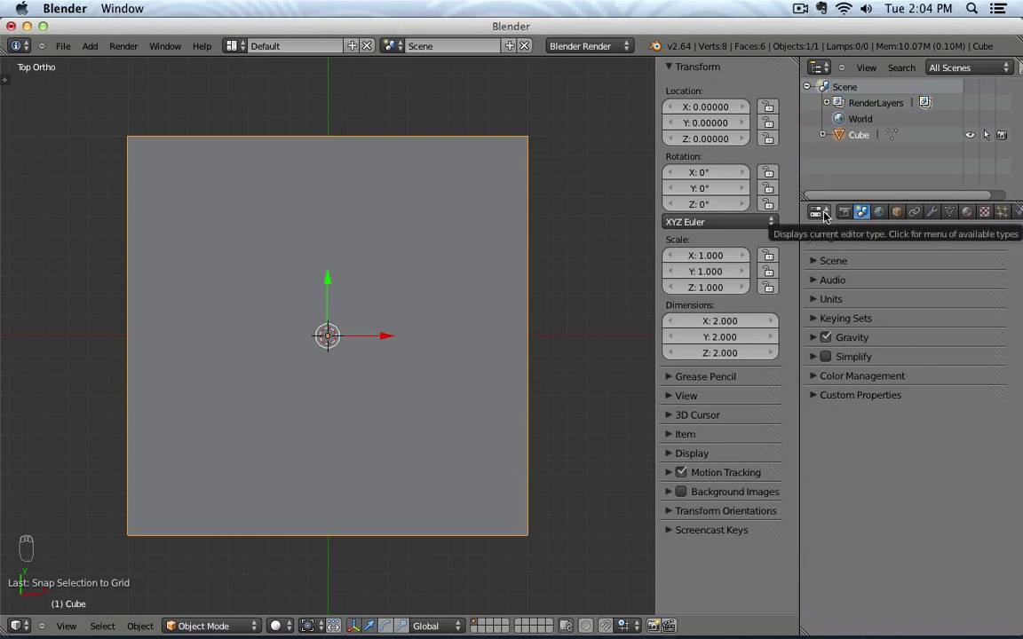
left_click_drag(822, 215, 876, 422)
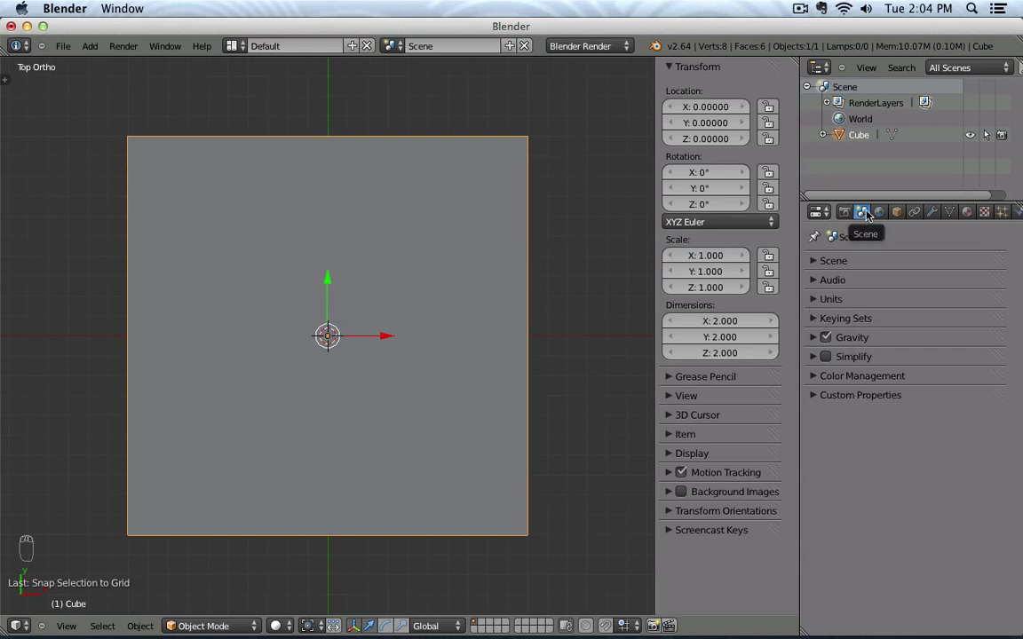
left_click_drag(871, 214, 854, 213)
left_click_drag(854, 213, 865, 214)
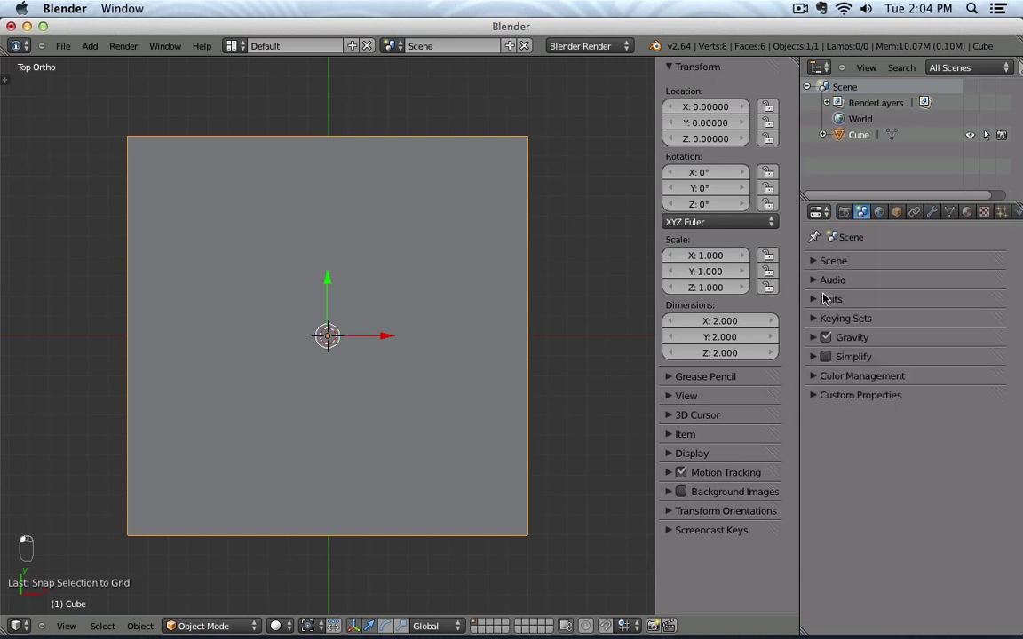
Step: Switch scene units to Metric and zoom until the grid reads centimeters, then millimeters
middle_click(817, 291)
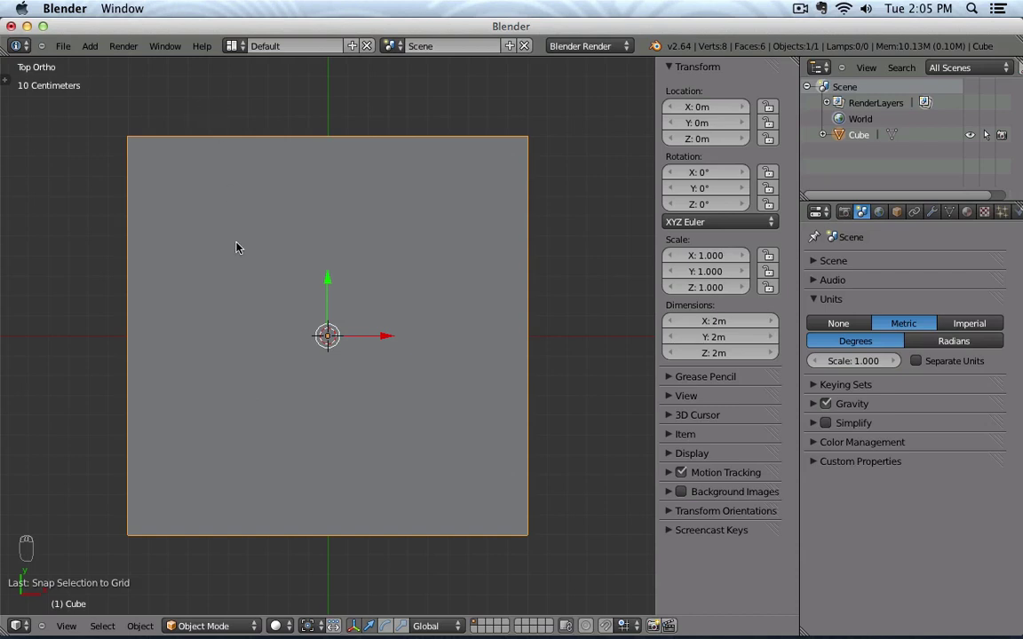
left_click_drag(280, 348, 288, 233)
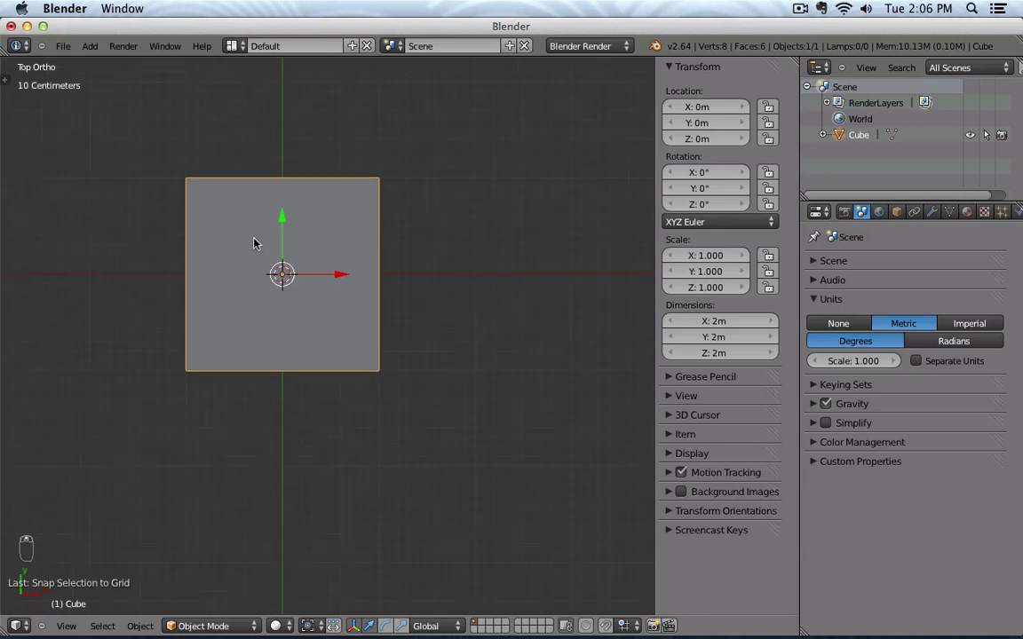
left_click_drag(337, 303, 377, 420)
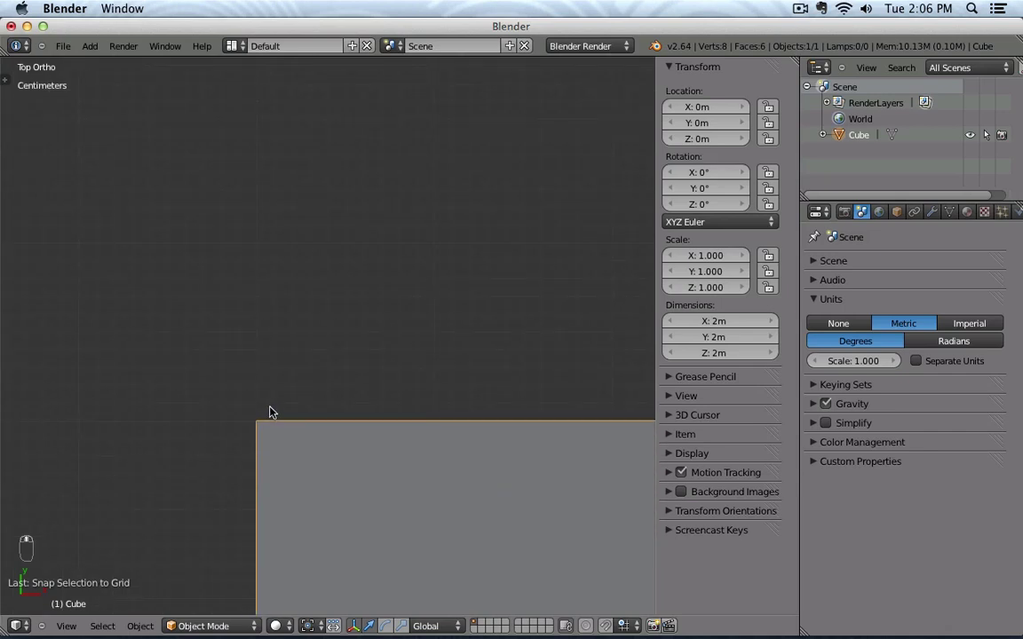
left_click_drag(274, 423, 163, 482)
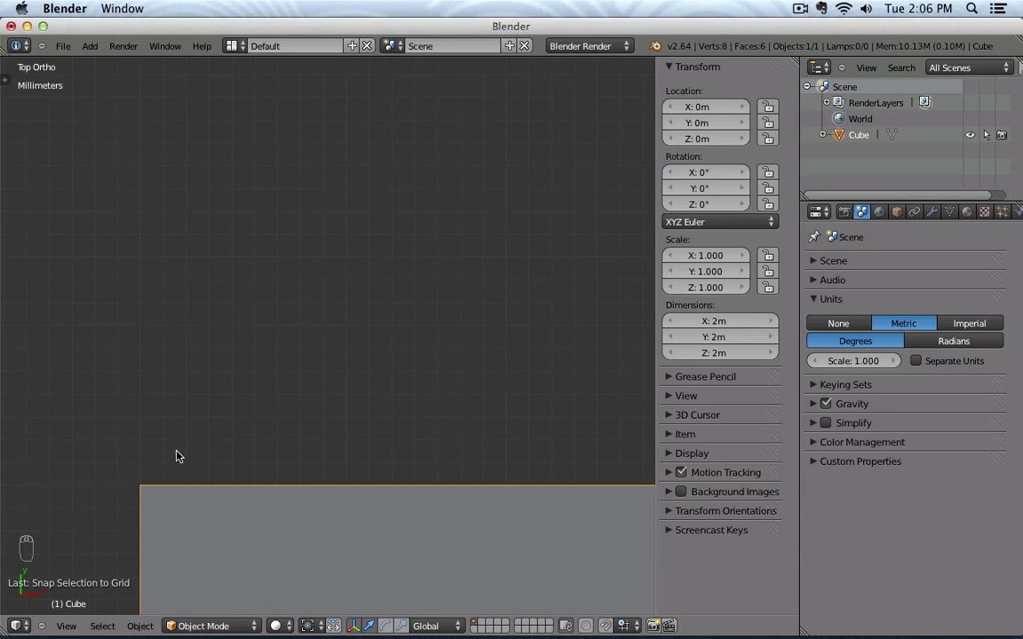
Step: Zoom back out and switch the scene units to Imperial
left_click_drag(217, 446, 553, 500)
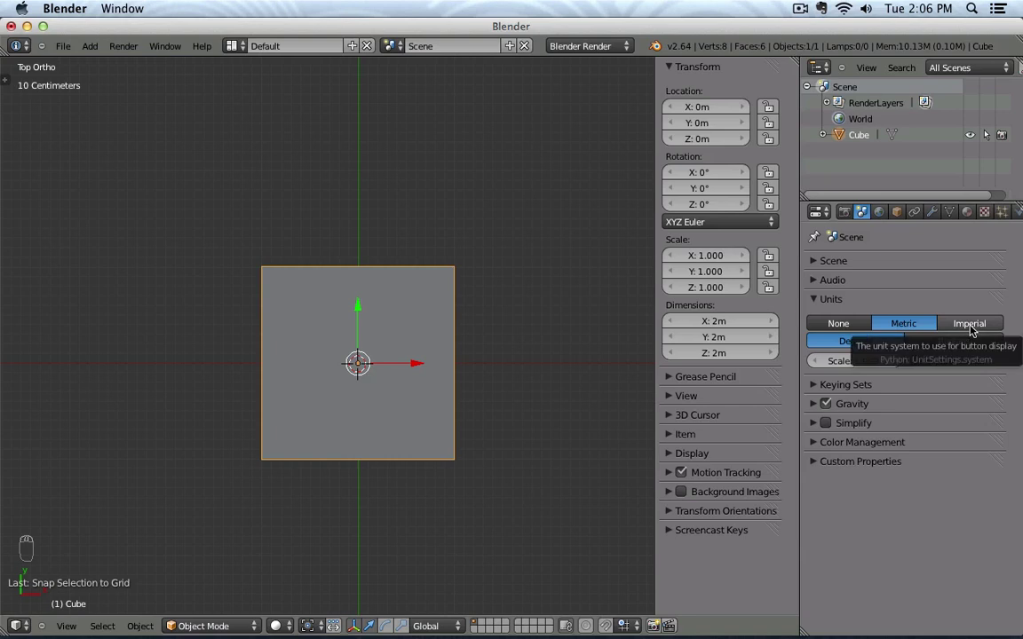
left_click_drag(968, 328, 362, 361)
double_click(362, 360)
left_click_drag(362, 361, 367, 365)
right_click(362, 361)
left_click_drag(367, 365, 367, 365)
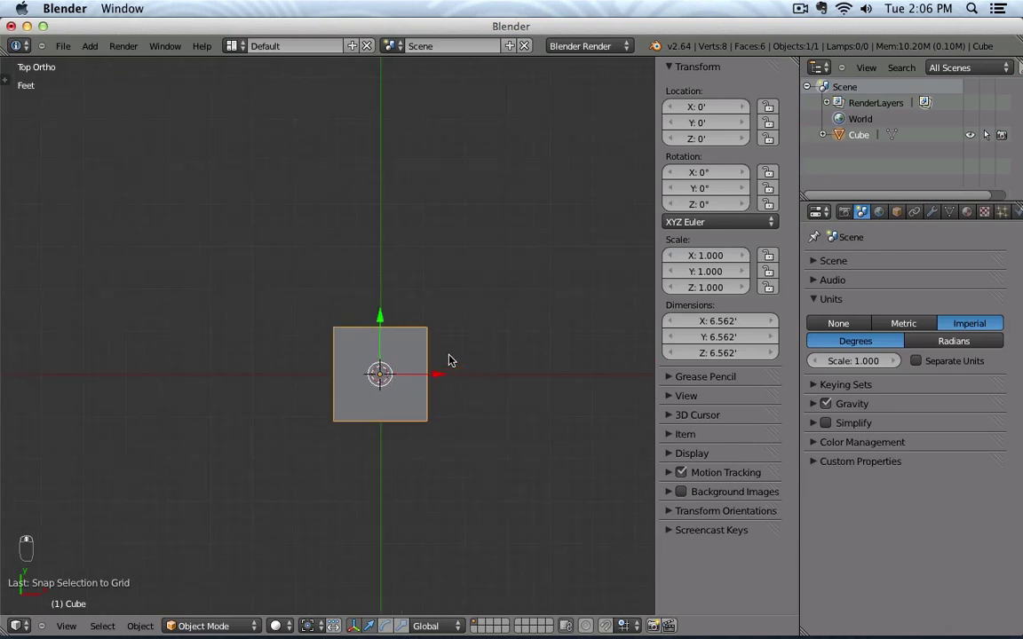
Step: Enable Separate Units, return to Metric so the cube reads 2 m, and orbit the view
left_click_drag(382, 349, 701, 322)
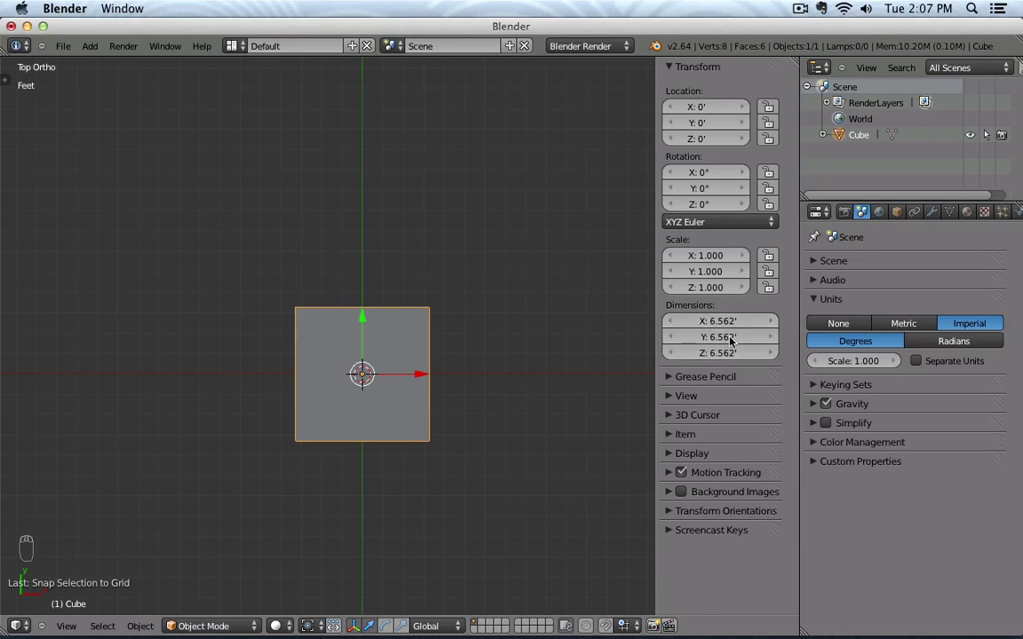
left_click_drag(913, 333, 959, 369)
middle_click(959, 368)
right_click(959, 369)
left_click_drag(963, 372, 721, 325)
middle_click(721, 326)
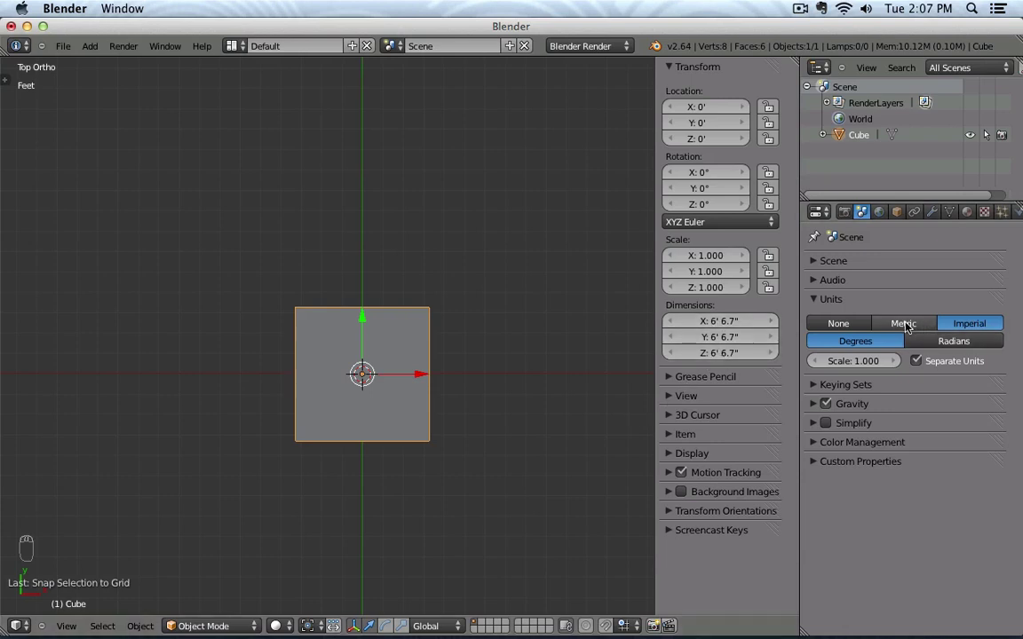
left_click_drag(903, 325, 464, 459)
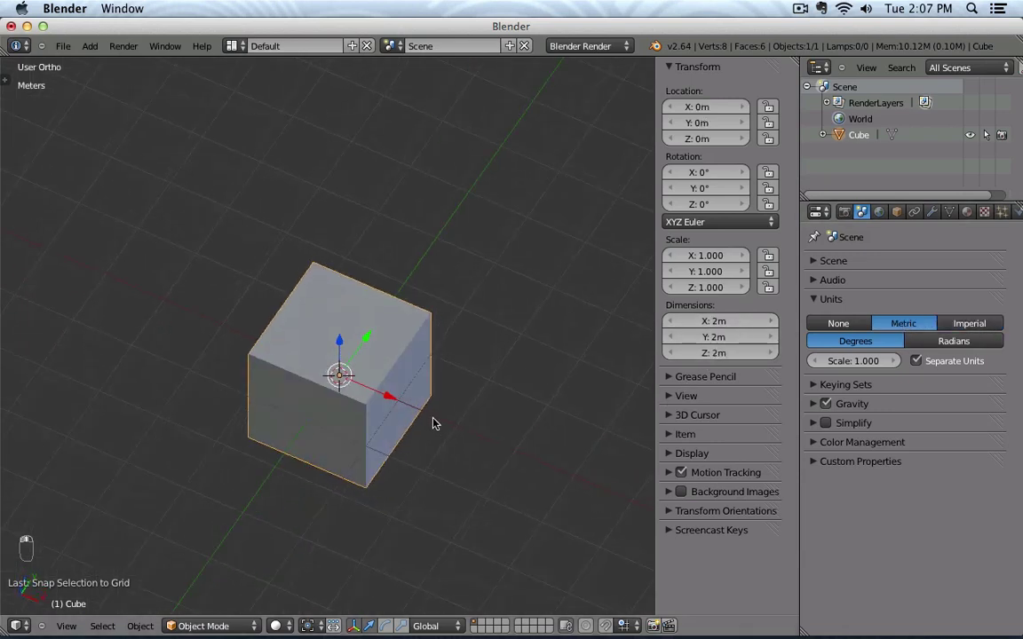